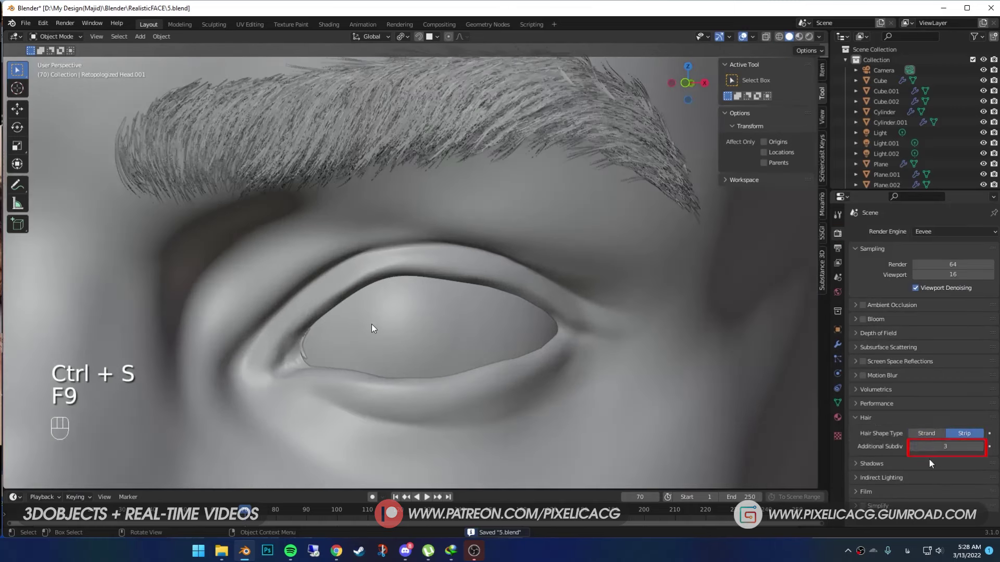
Select the eyelid rim faces in Edit Mode and duplicate them in place
key("Tab")
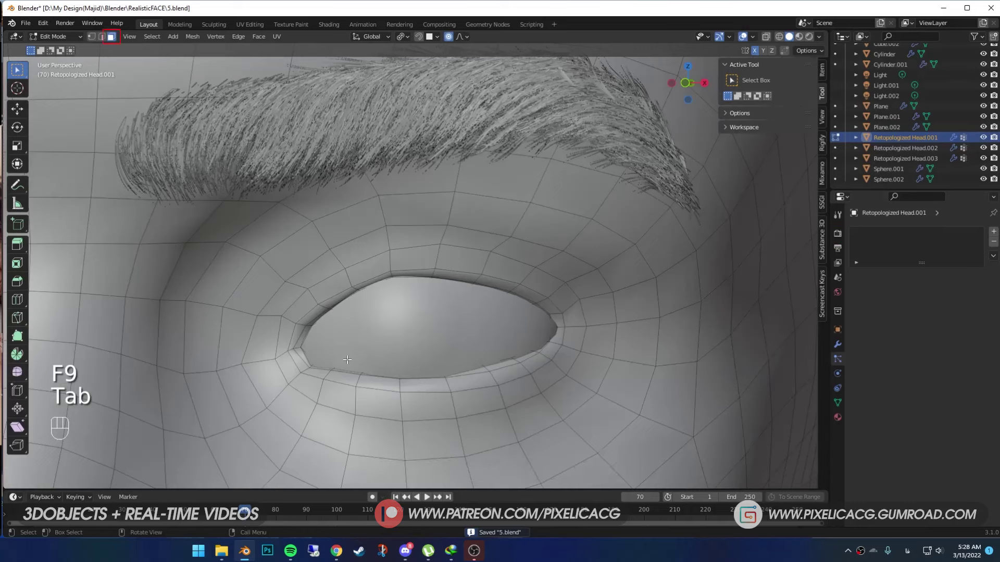
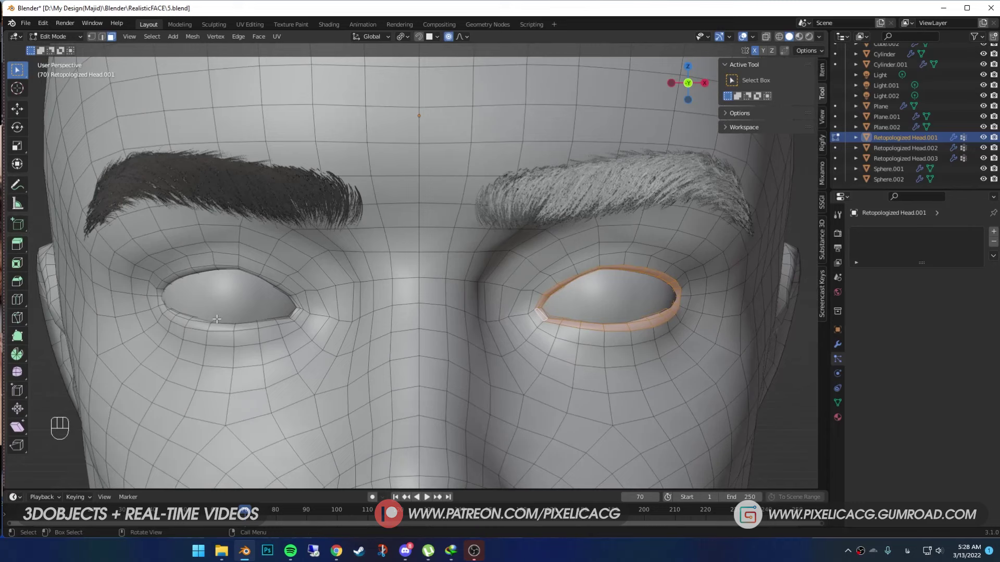
key("shift+d")
Separate the rim as Retopologized Head.004 and add a Hair particle system, 0.04 m length, 3 segments
key("p")
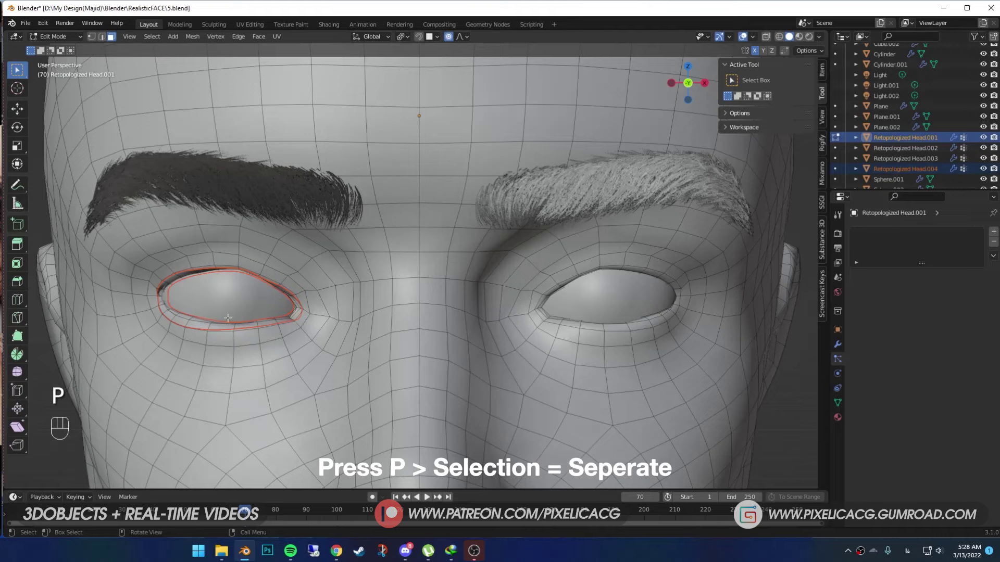
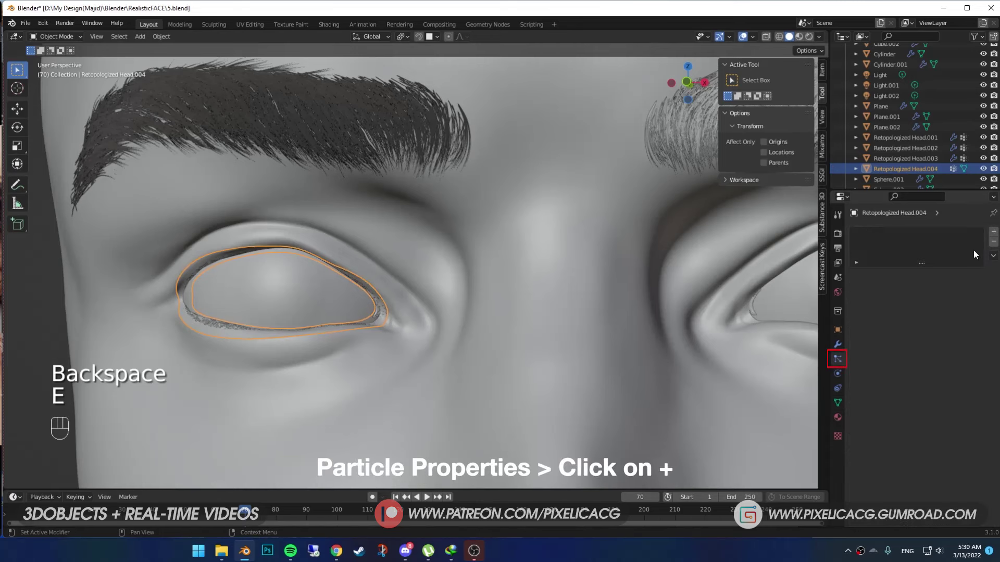
left_click(996, 235)
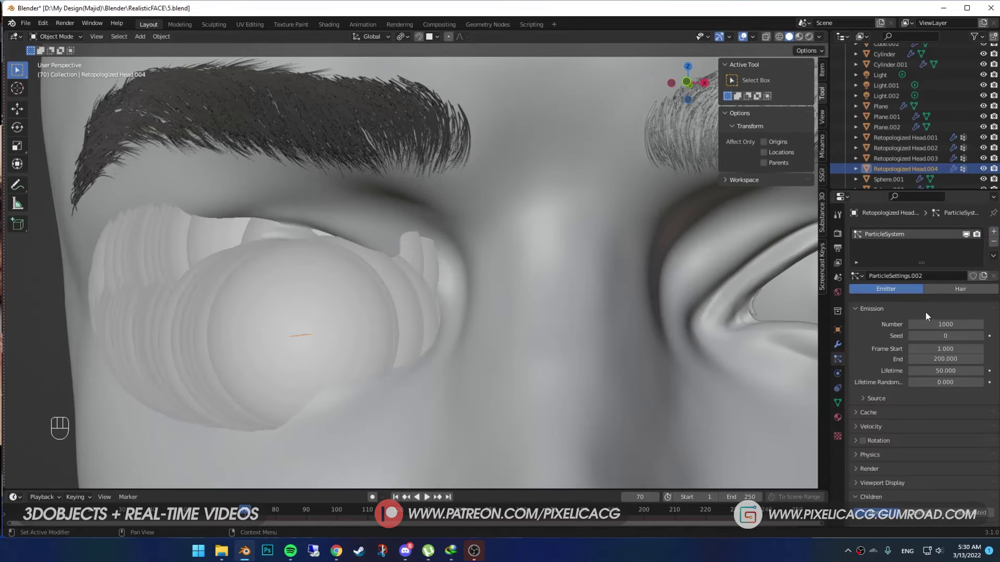
left_click(950, 290)
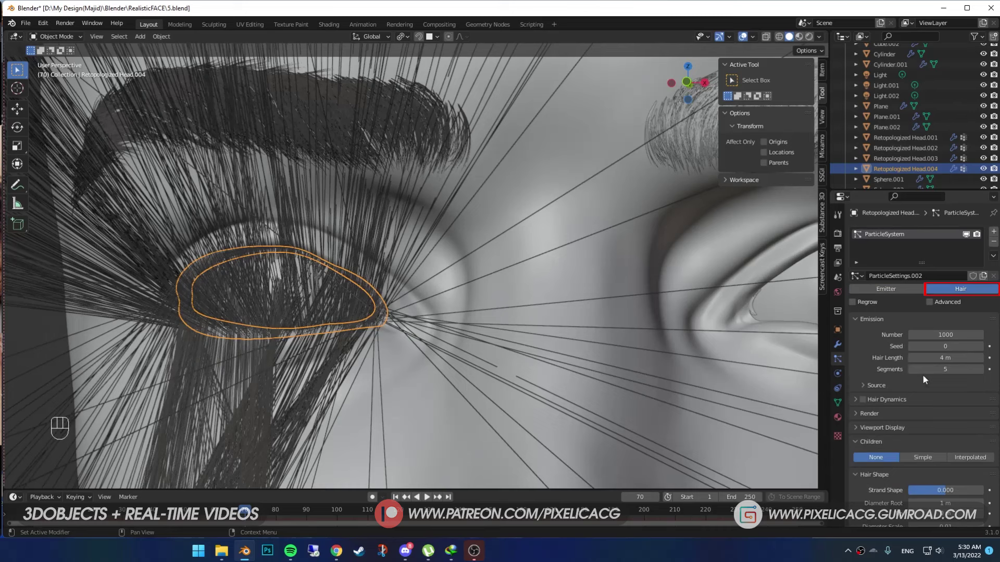